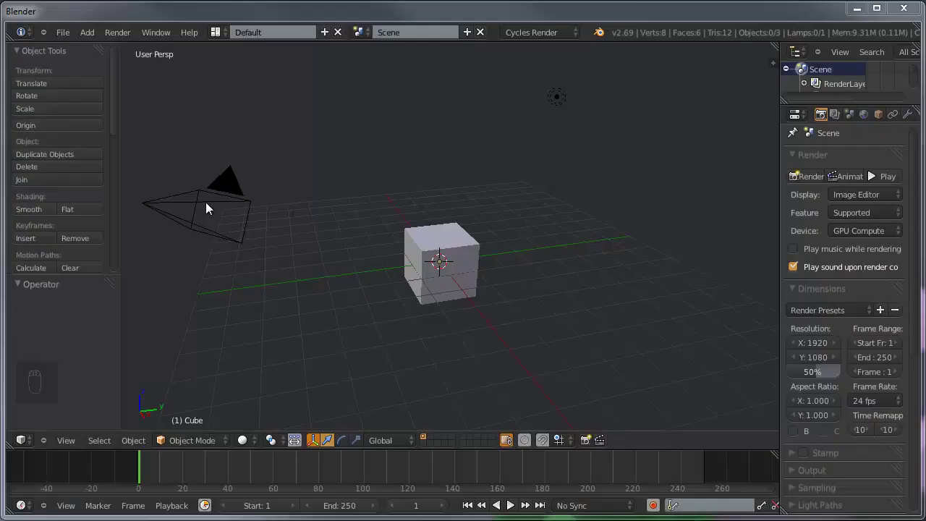
Move the camera and lamp to another layer, then select the default cube.
{"action": "left_click_drag", "start_coordinate": [214, 208], "coordinate": [722, 129]}
{"action": "key", "text": "m"}
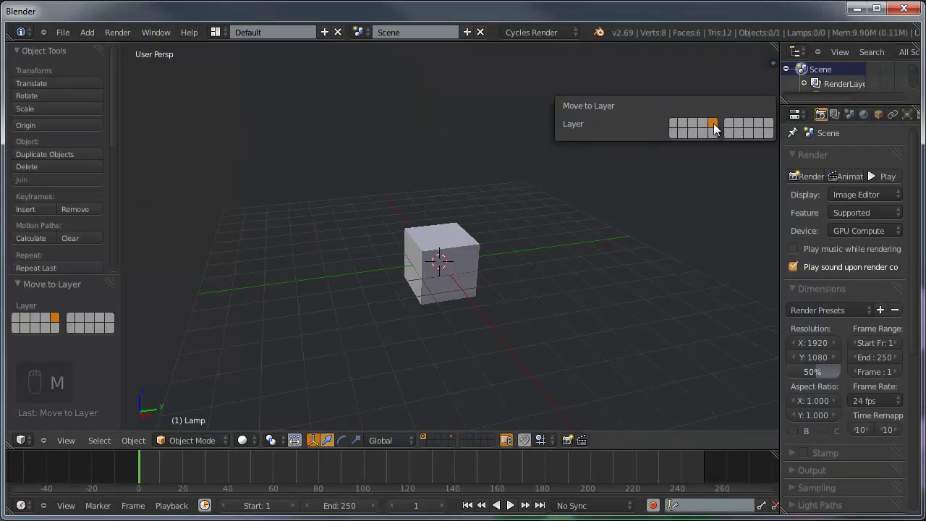
{"action": "right_click", "coordinate": [473, 253]}
Delete the cube, switch to front orthographic view and reach Add > Mesh > Archimesh > Door.
{"action": "key", "text": "x"}
{"action": "key", "text": "KP_1"}
{"action": "left_click_drag", "start_coordinate": [417, 286], "coordinate": [538, 277]}
{"action": "key", "text": "shift+a"}
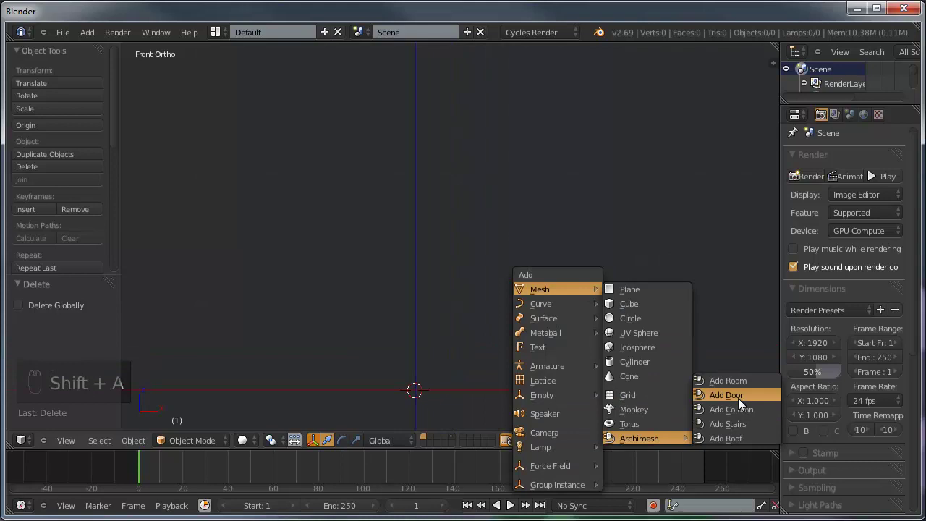